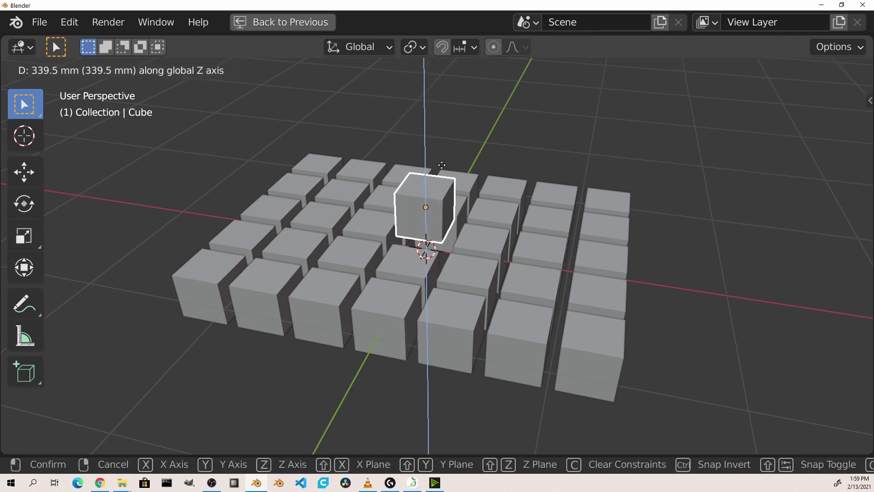
Step: Lift the centre cube then cancel, enable proportional editing, and show the falloff shapes with Smooth current
drag(464, 214, 496, 54)
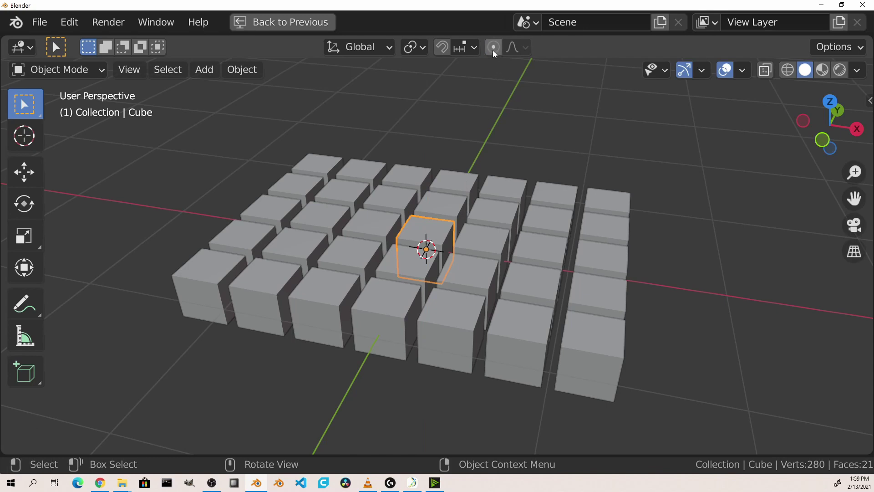
drag(497, 51, 435, 226)
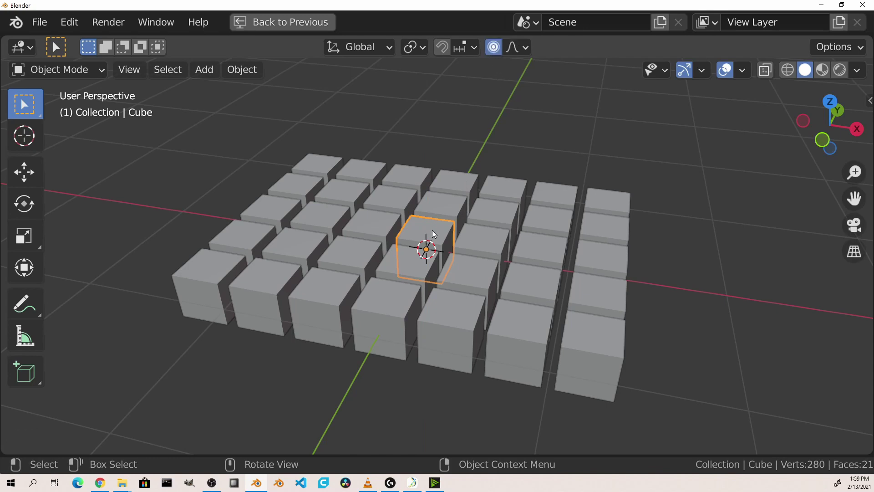
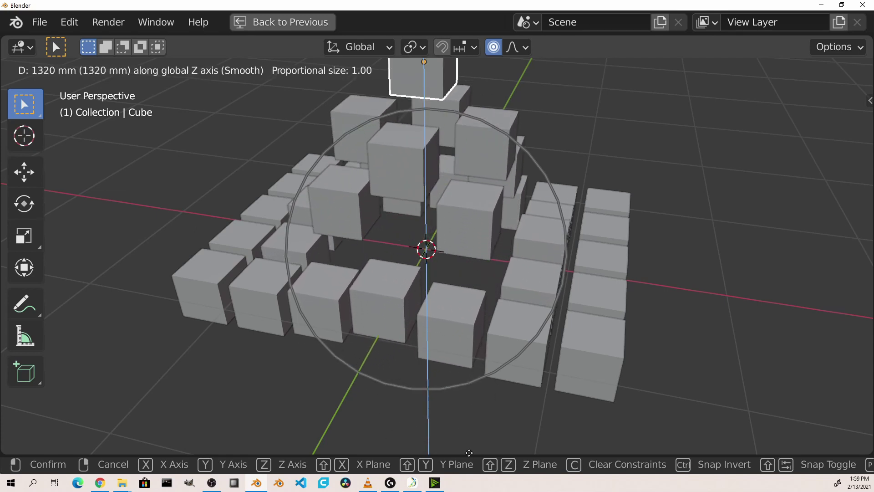
click(526, 46)
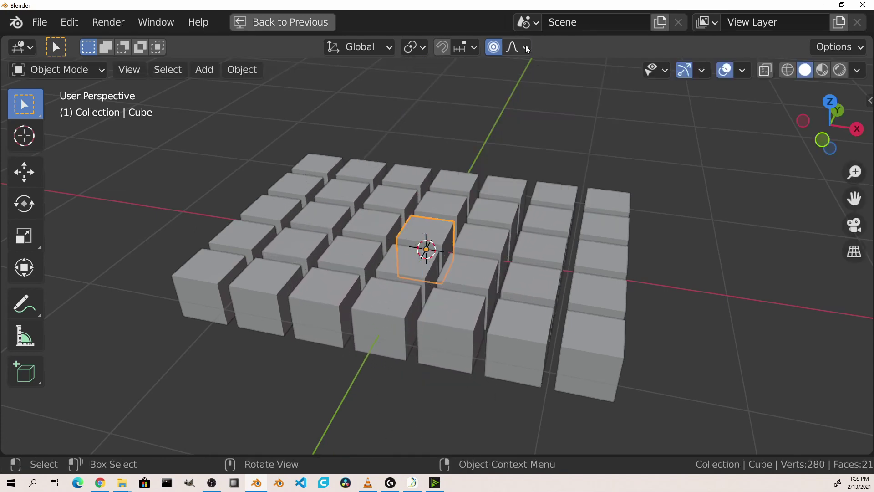